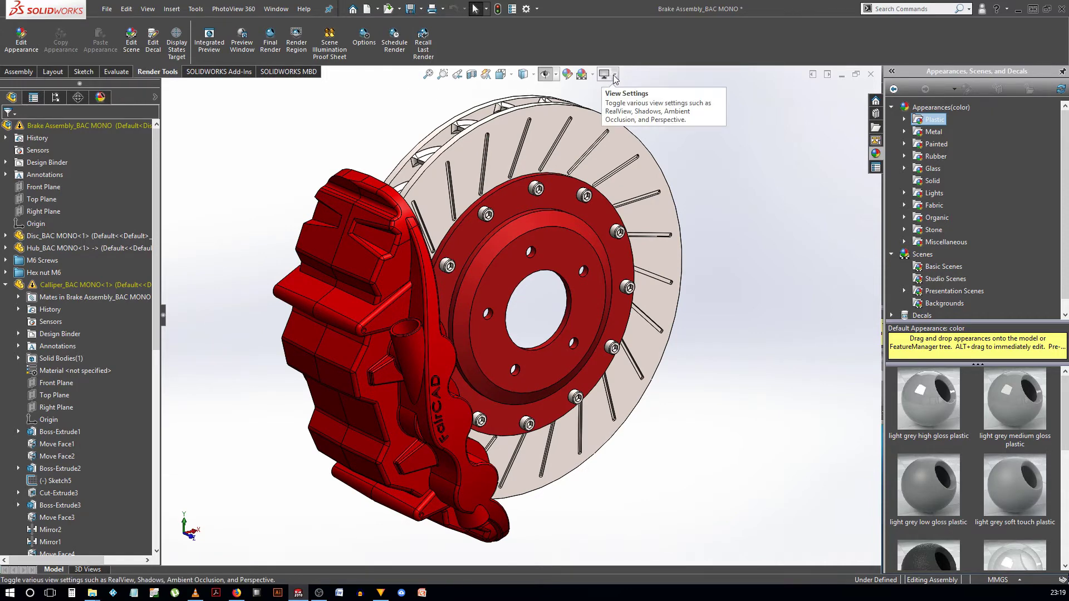
Review the view's display options and start a live PhotoView 360 render preview of the brake assembly.
click(623, 79)
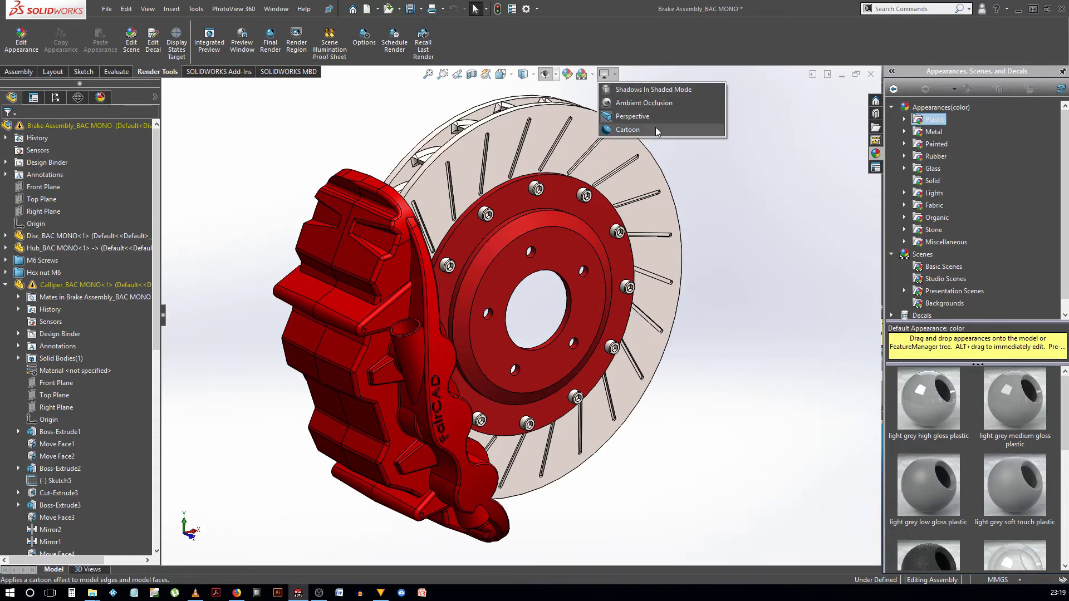
click(779, 226)
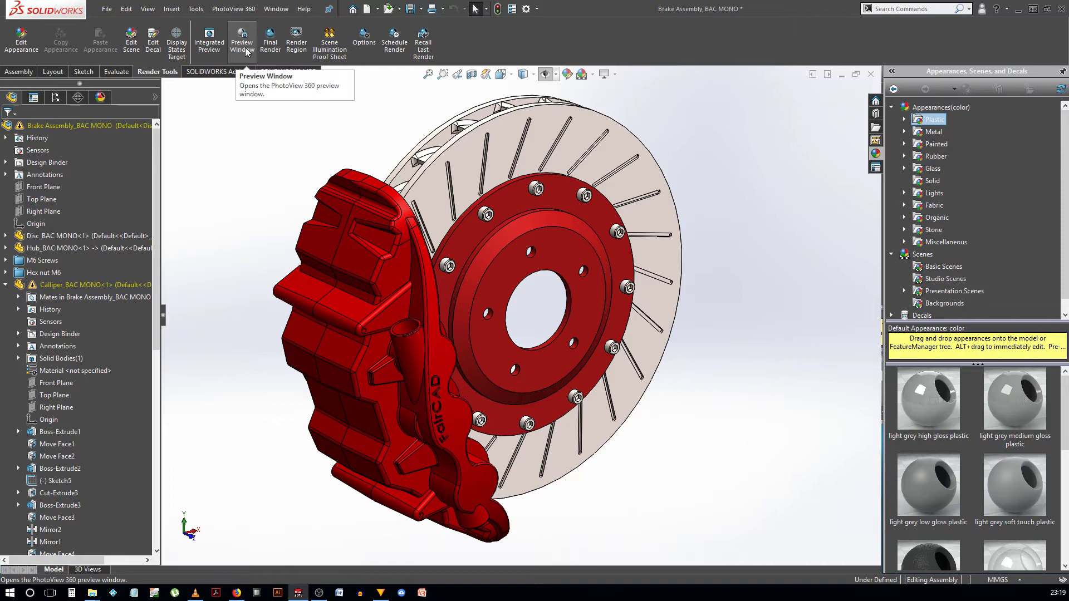
click(200, 54)
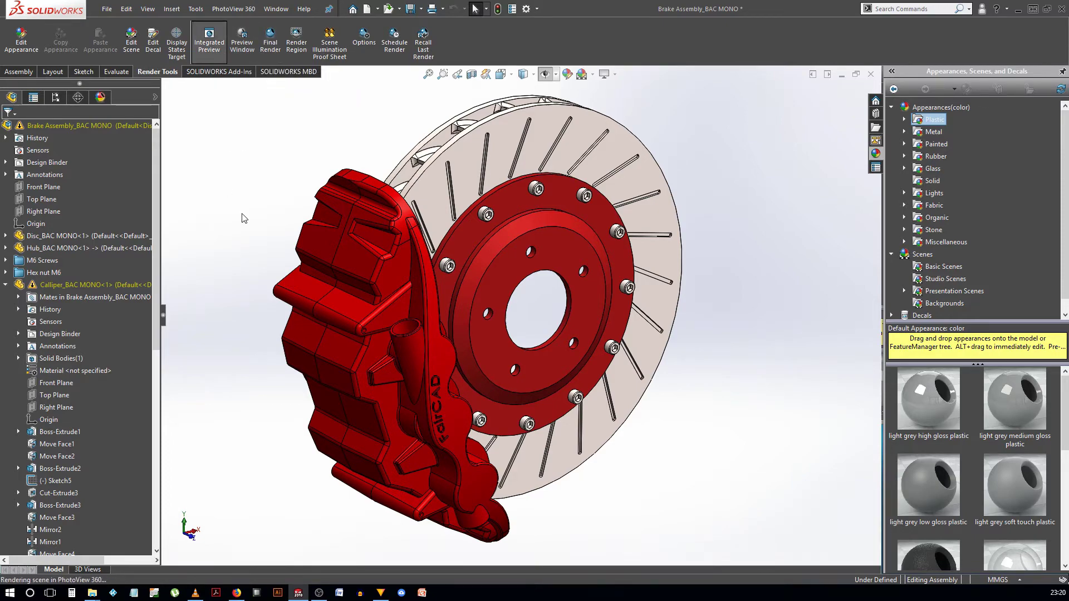
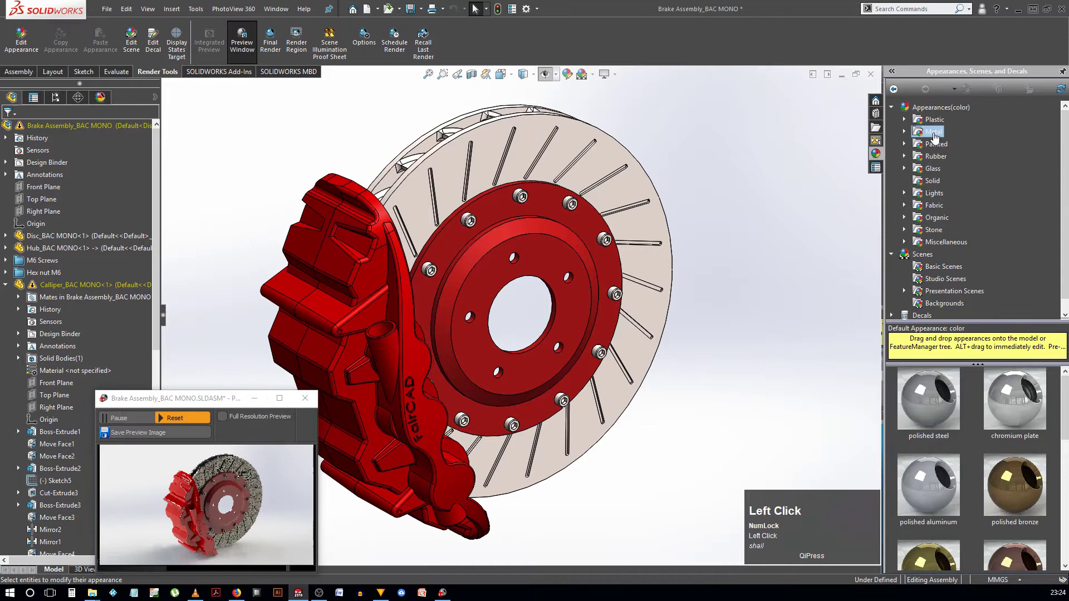
Browse the Organic, Solid and Glass appearance groups and strip the caliper back to plain silver-grey.
click(934, 225)
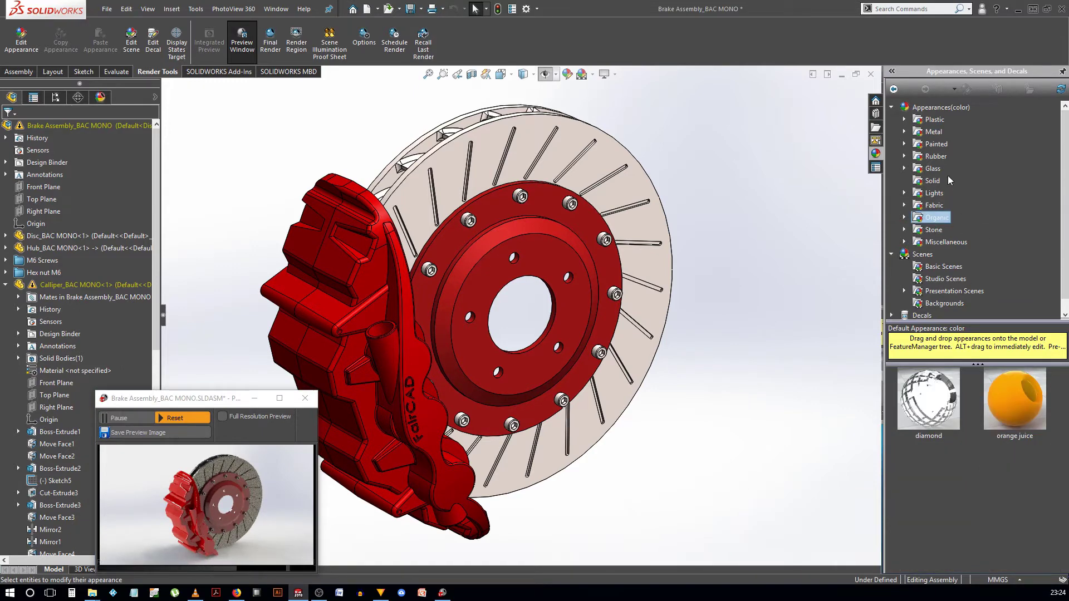
click(927, 202)
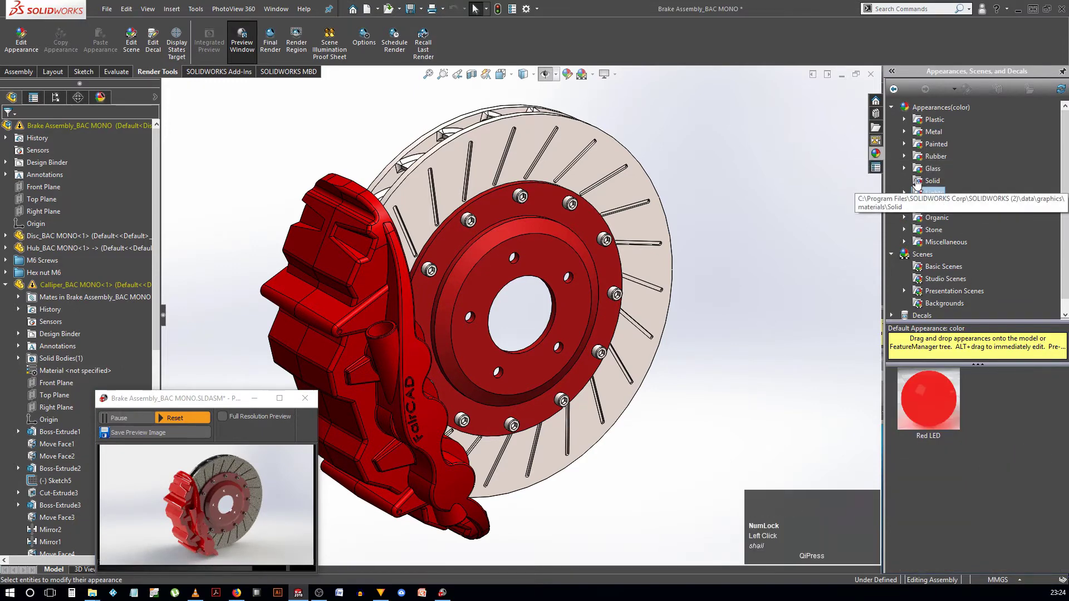
click(911, 172)
scroll(down, 3)
scroll(up, 3)
drag(950, 414, 468, 432)
click(469, 432)
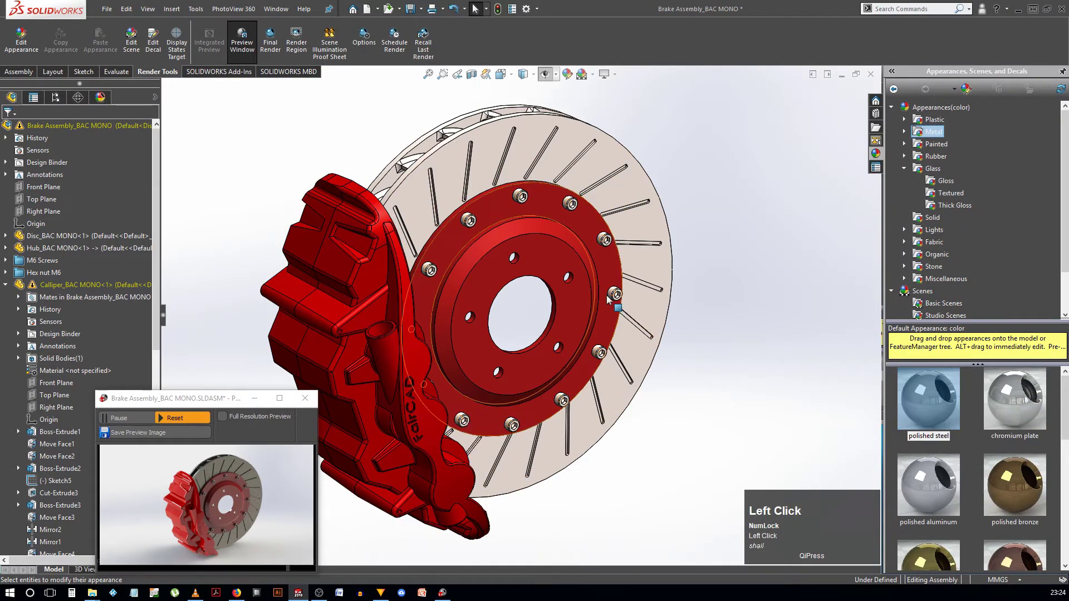
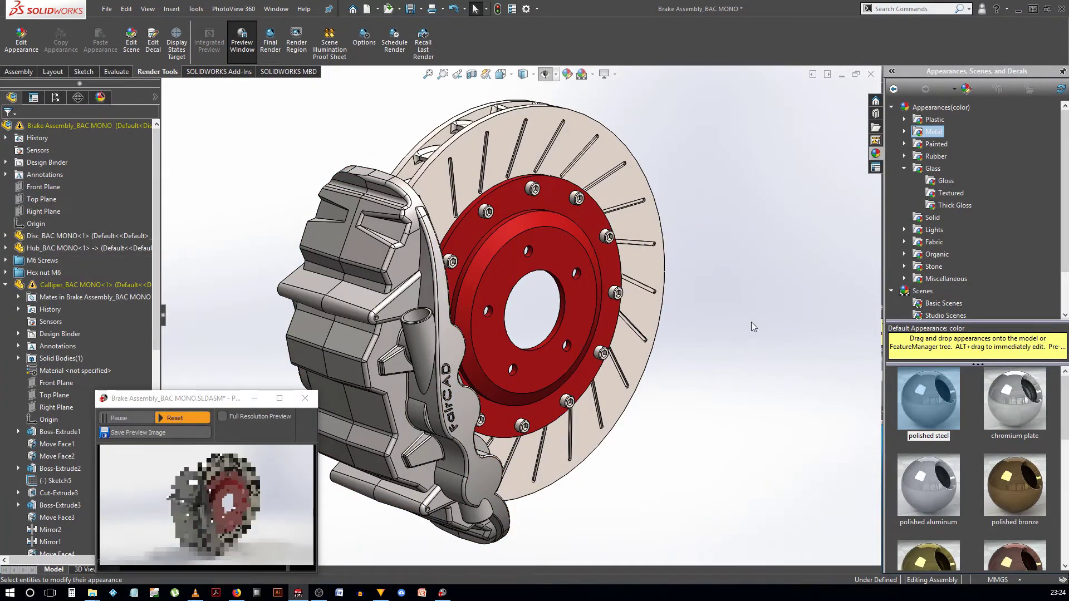
click(916, 127)
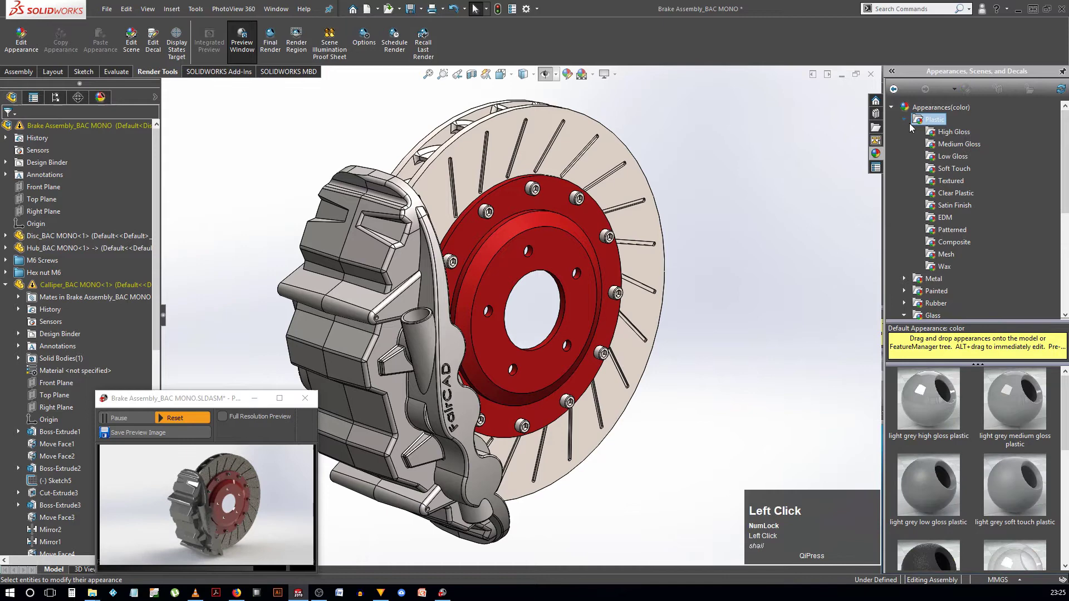
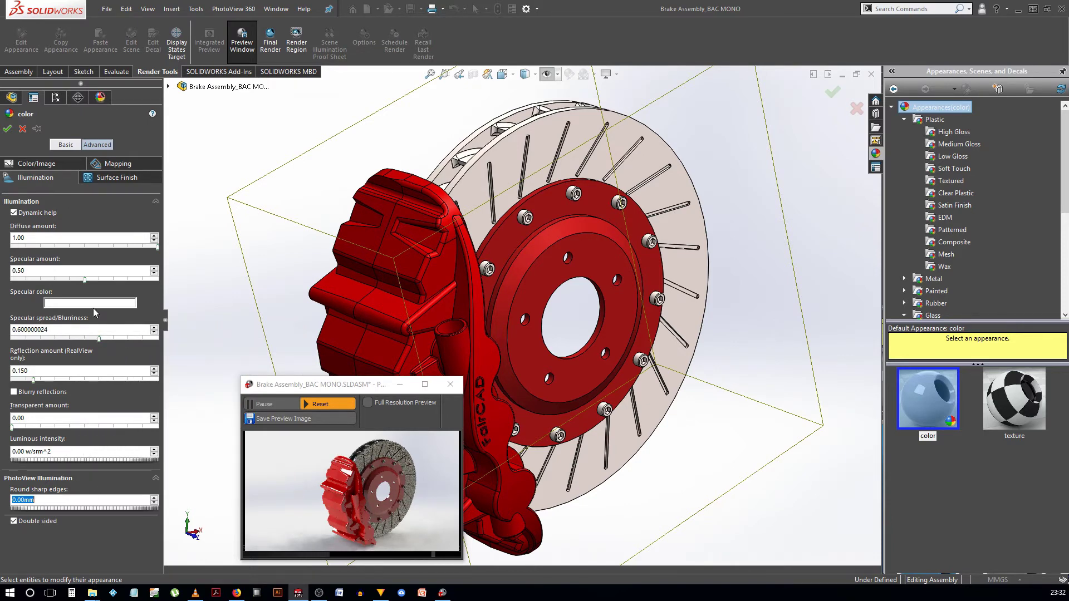
Return to the caliper appearance's colour settings with red at 192 and review them.
click(46, 168)
drag(161, 353, 24, 137)
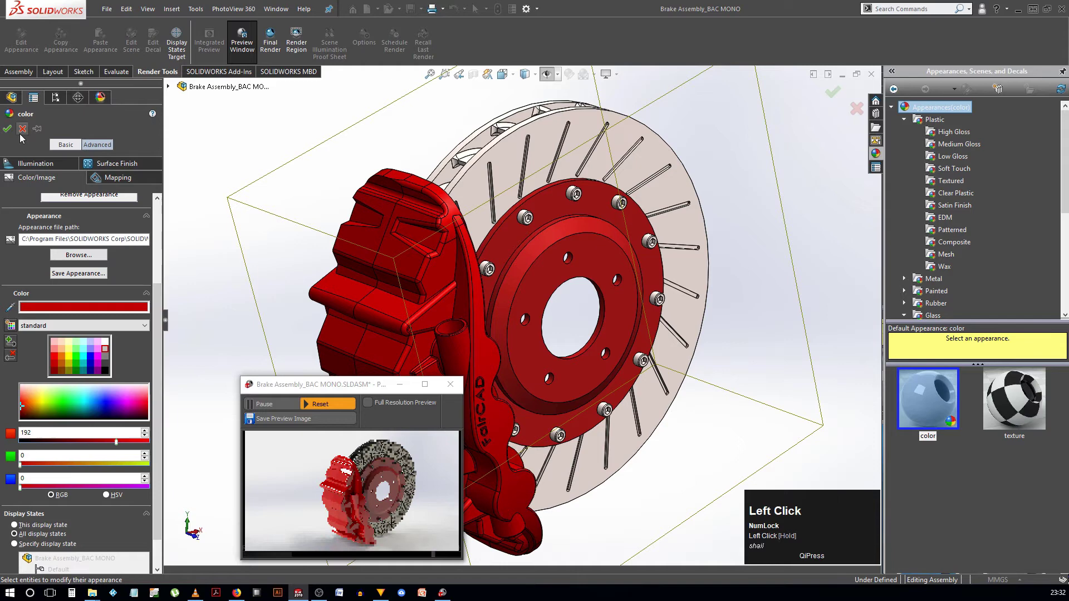
Browse Basic and Studio Scenes presets and apply the Factory Floor studio scene to the assembly.
scroll(down, 3)
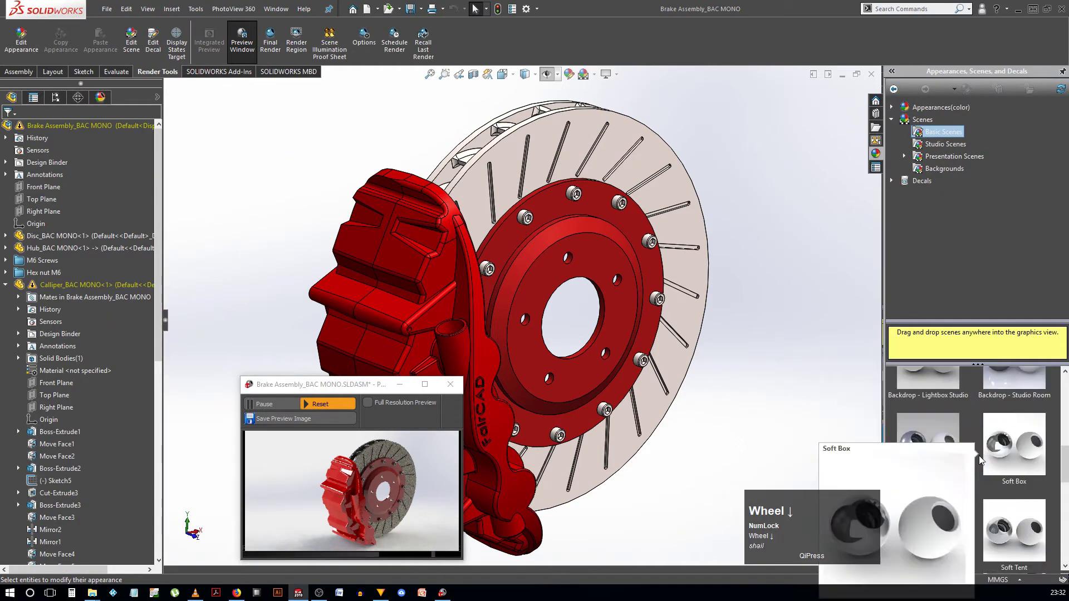
scroll(up, 3)
click(926, 150)
click(944, 495)
click(939, 491)
scroll(up, 3)
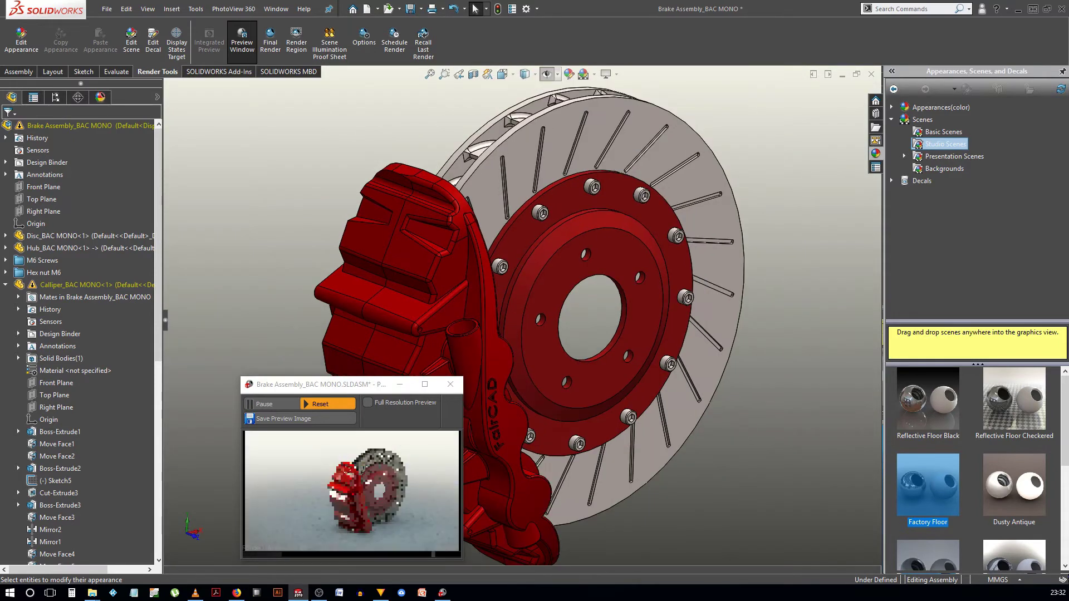
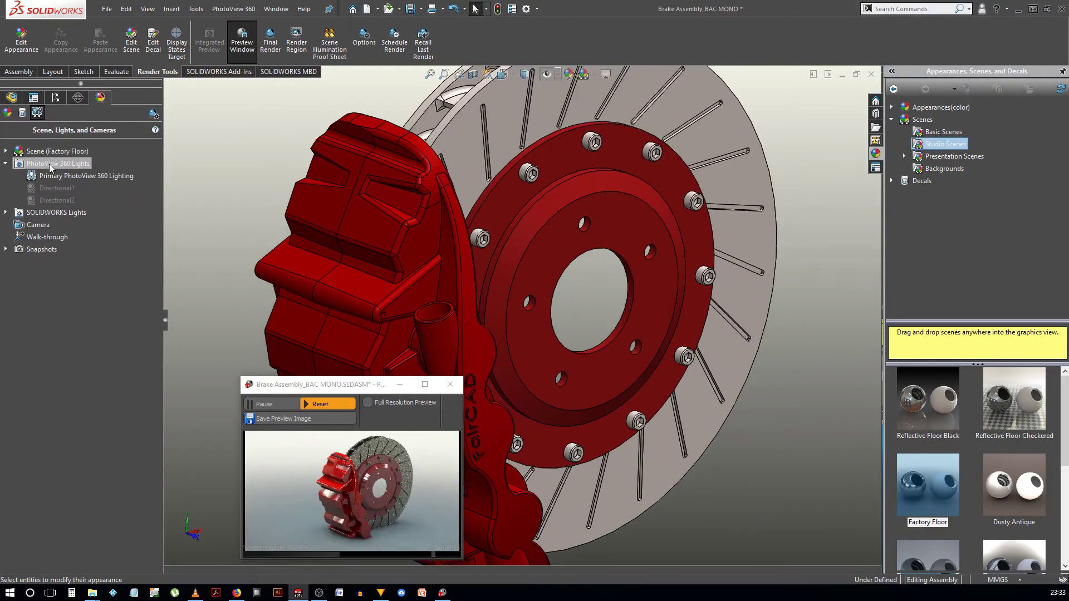
Edit the Factory Floor scene from the DisplayManager's scene, lights and cameras list.
click(58, 154)
right_click(58, 153)
click(67, 159)
click(273, 256)
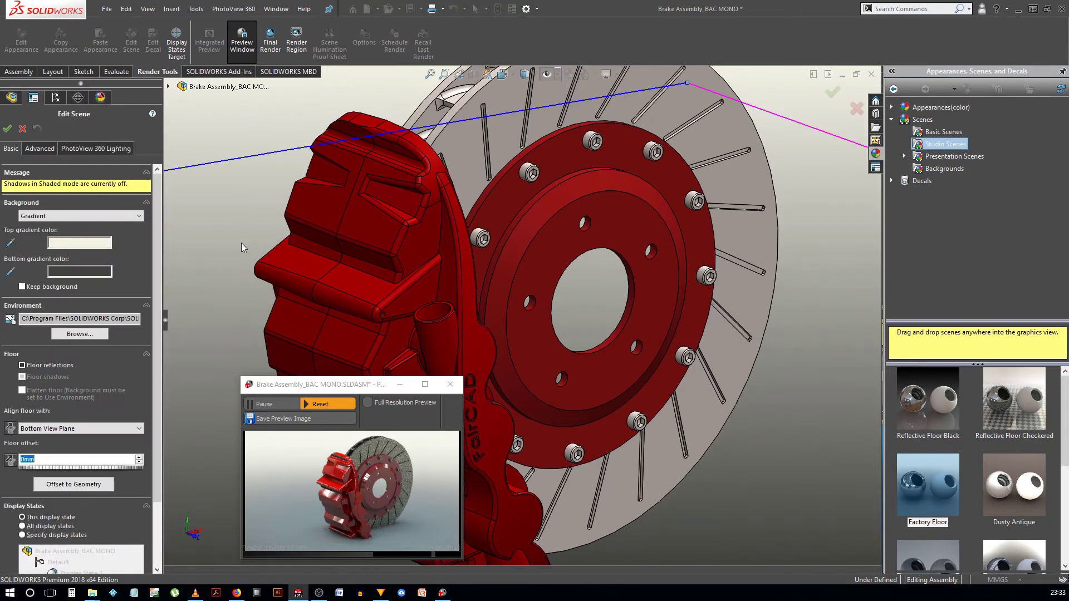
scroll(up, 3)
Try Background None, keep the gradient background, and review the floor reflection options.
click(137, 217)
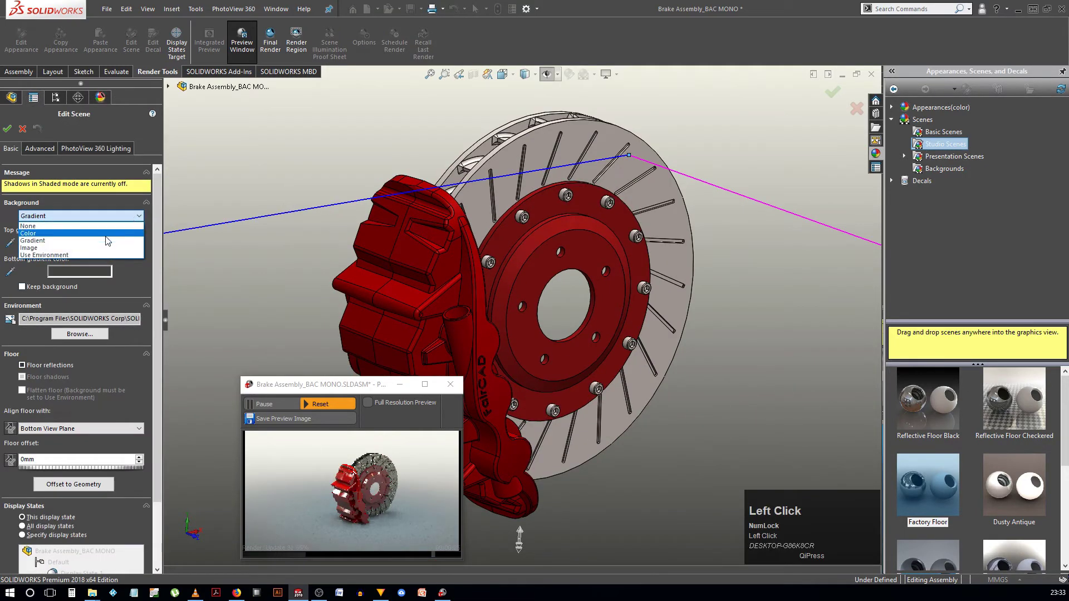
click(99, 228)
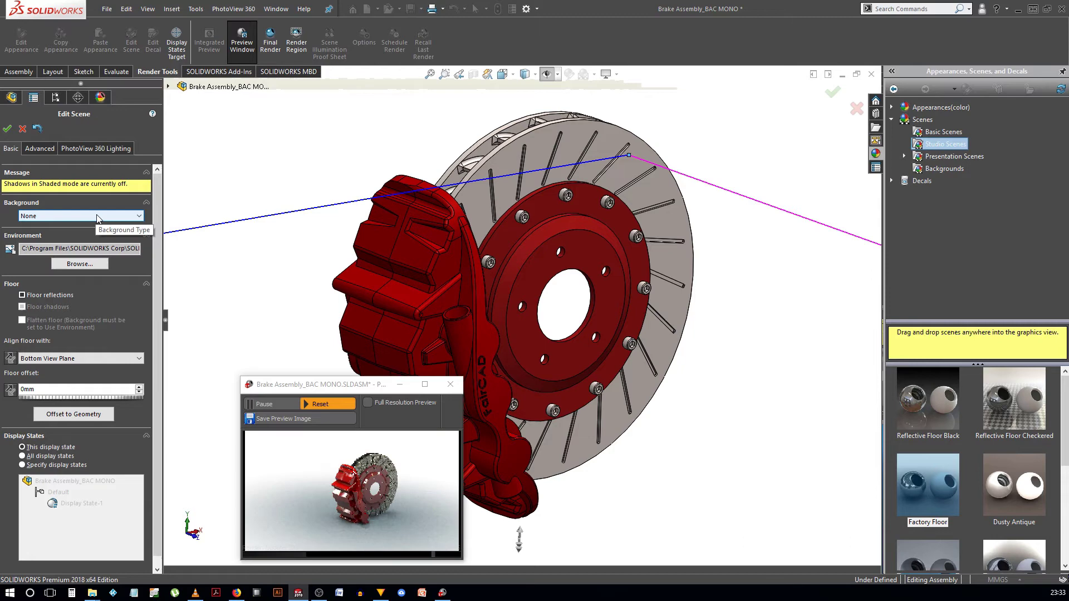
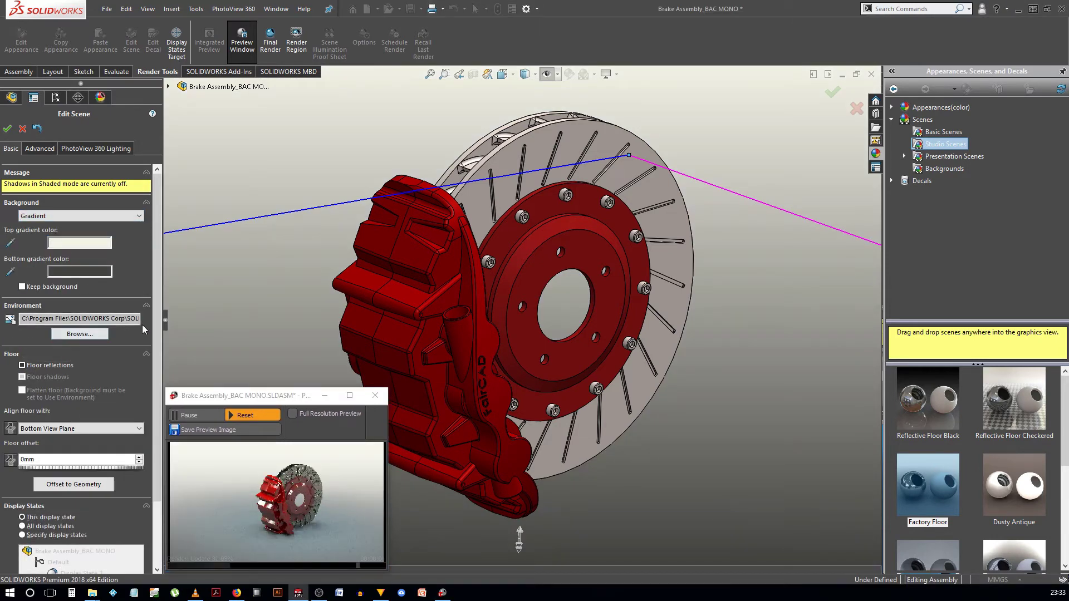
drag(166, 331, 112, 354)
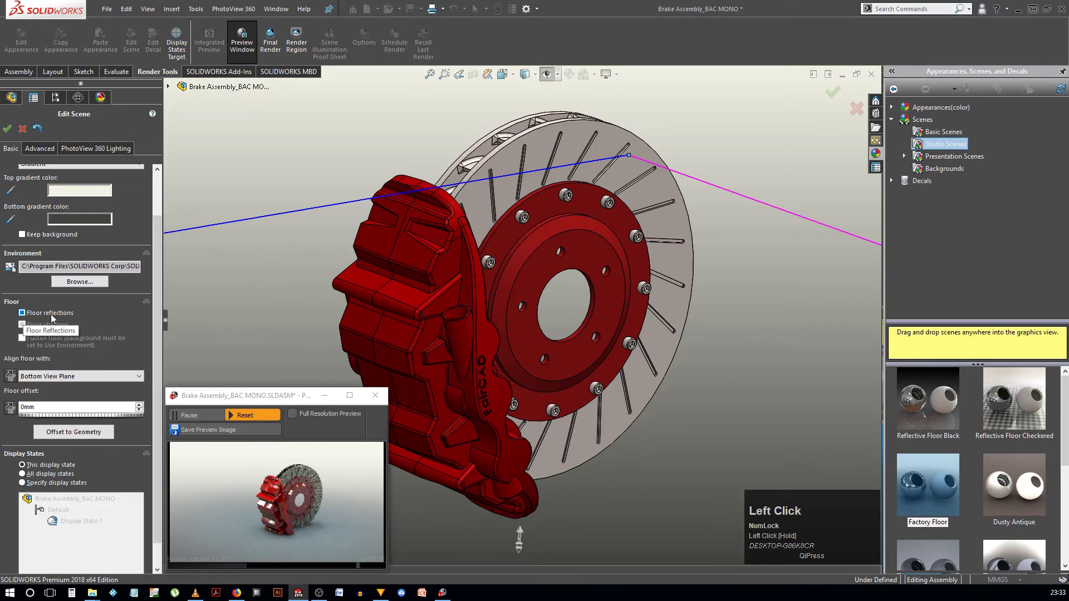